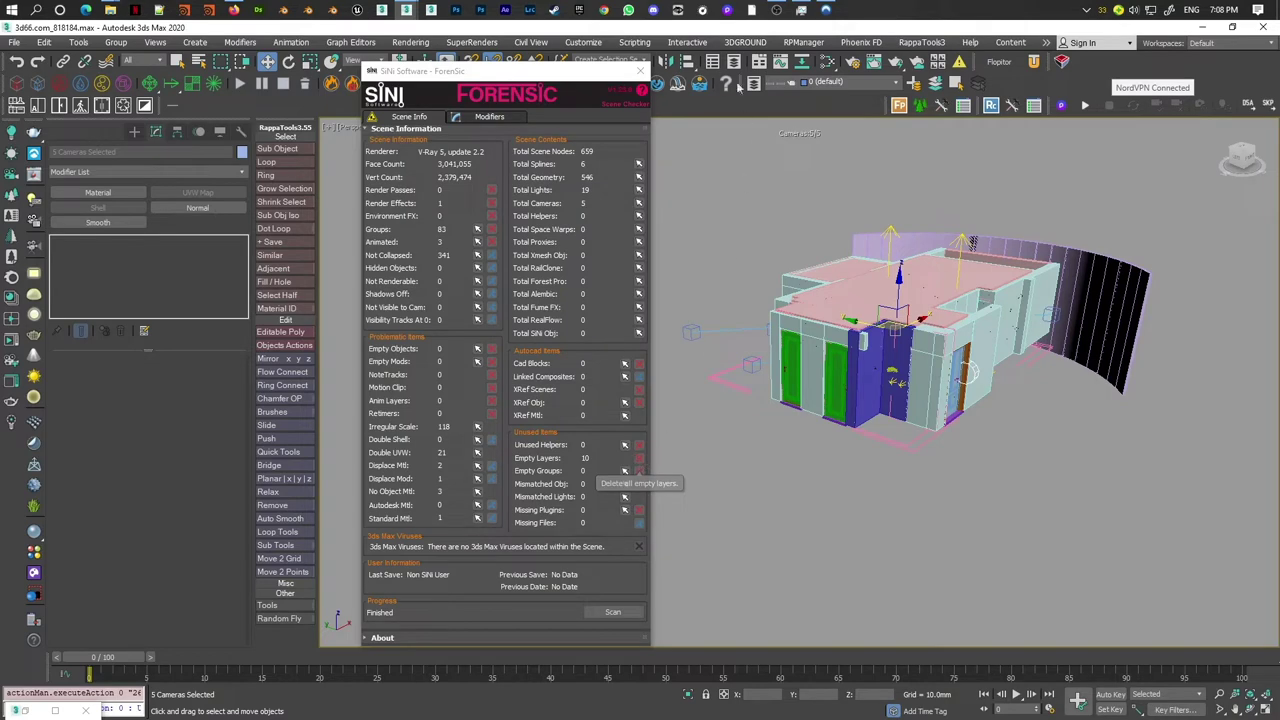
- Delete all ten empty layers and review the remaining layers in Layer Explorer
right_click(412, 269)
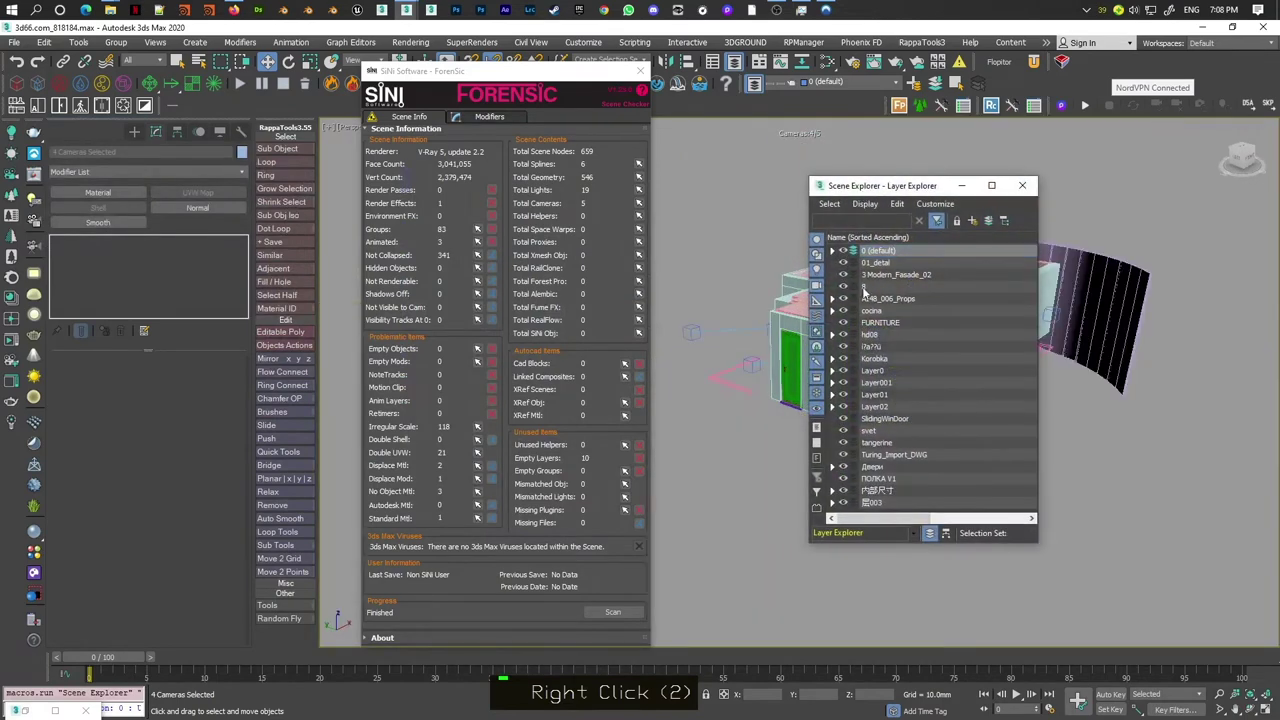
double_click(874, 279)
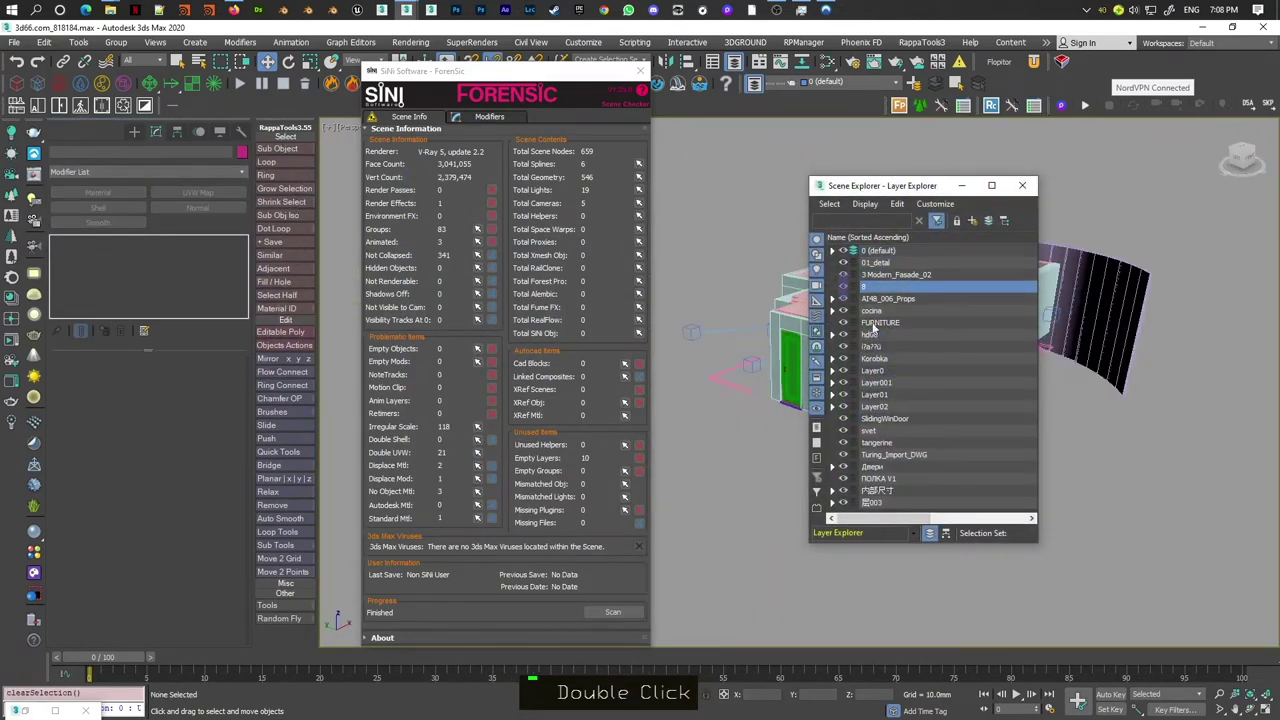
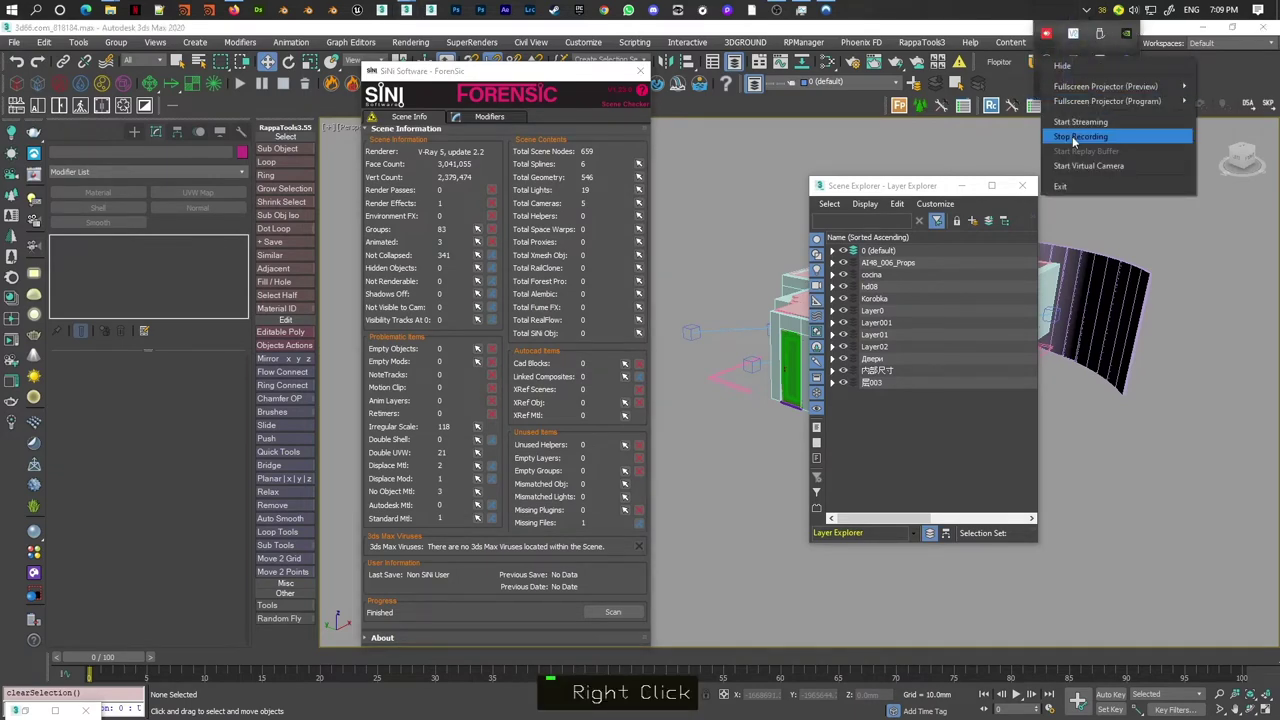
- Populate ForenSic's modifier list and select all 42 objects carrying TurboSmooth
right_click(496, 123)
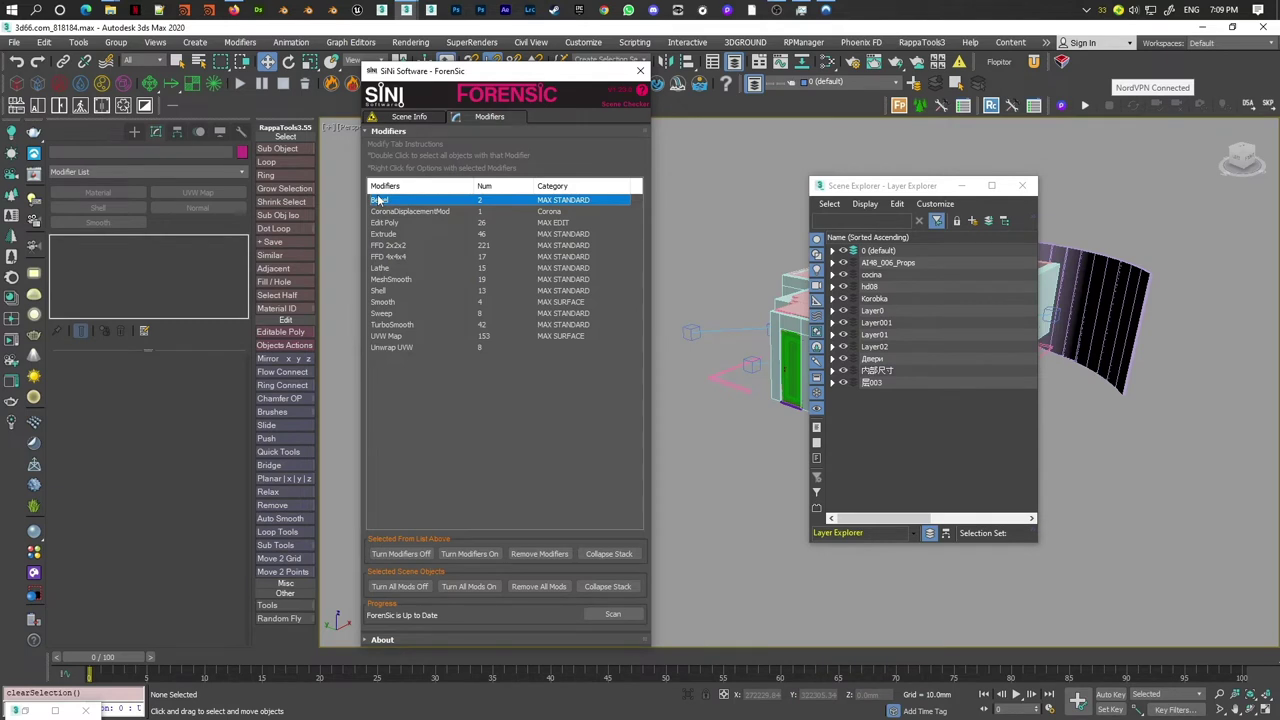
right_click(384, 202)
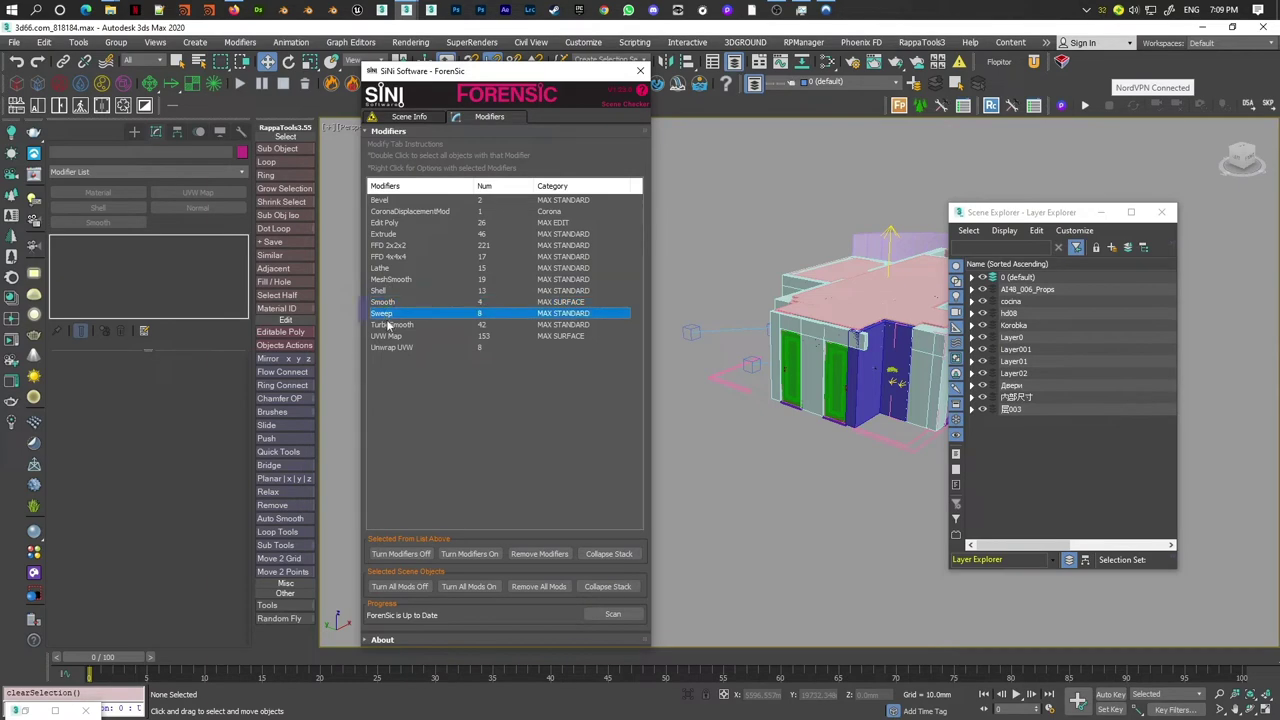
right_click(394, 328)
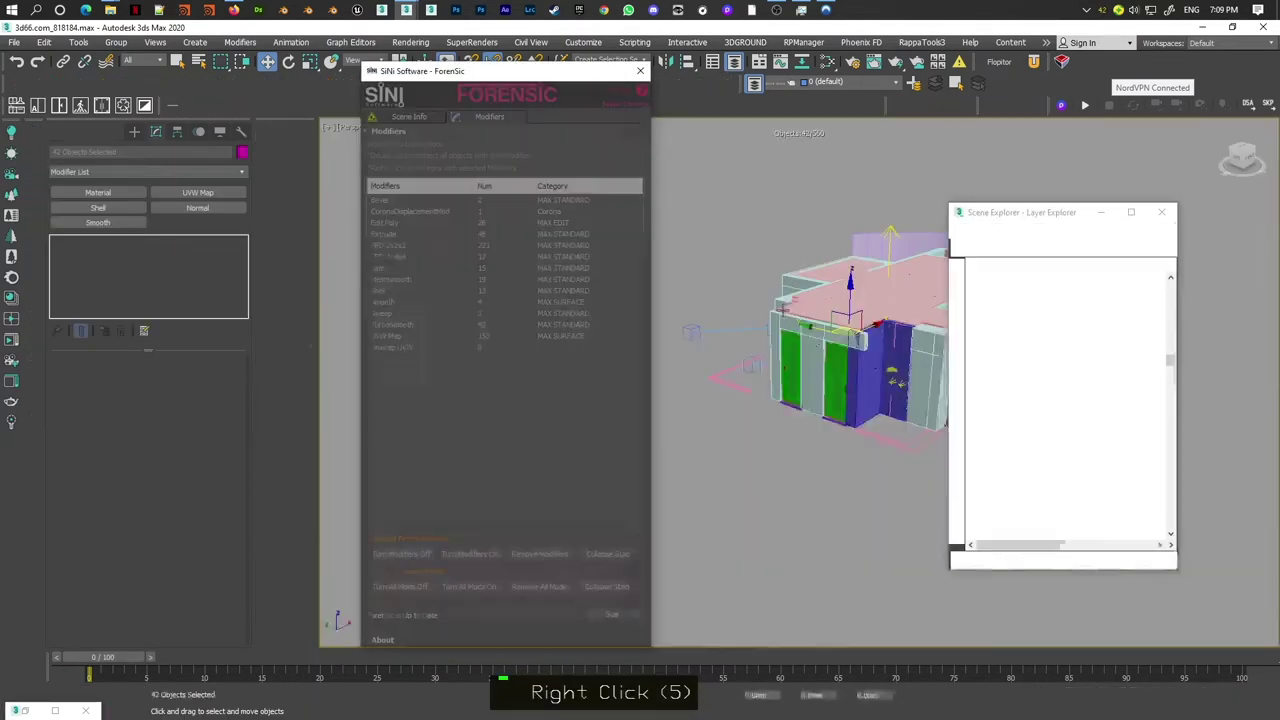